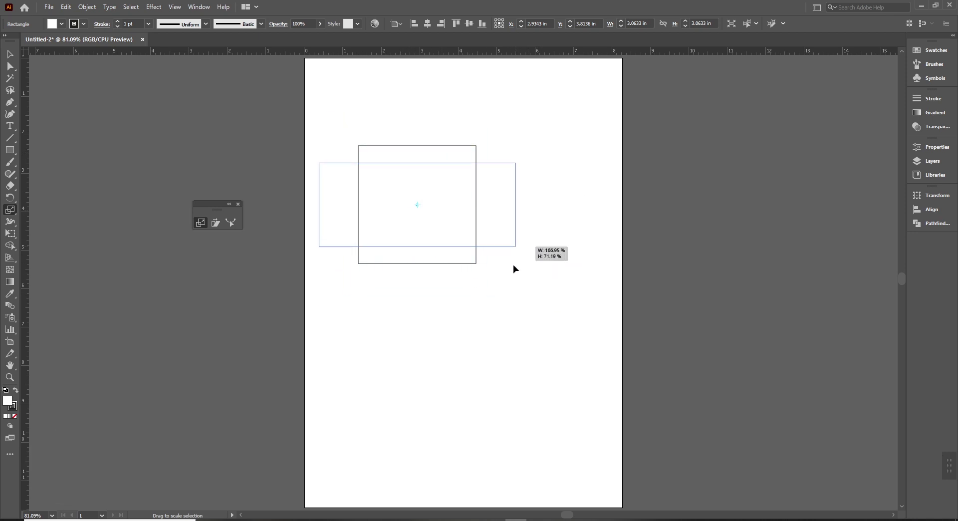
# Step: Undo the trial stretch and shrink, then select and delete the practice square
pyautogui.press('ctrl+z')
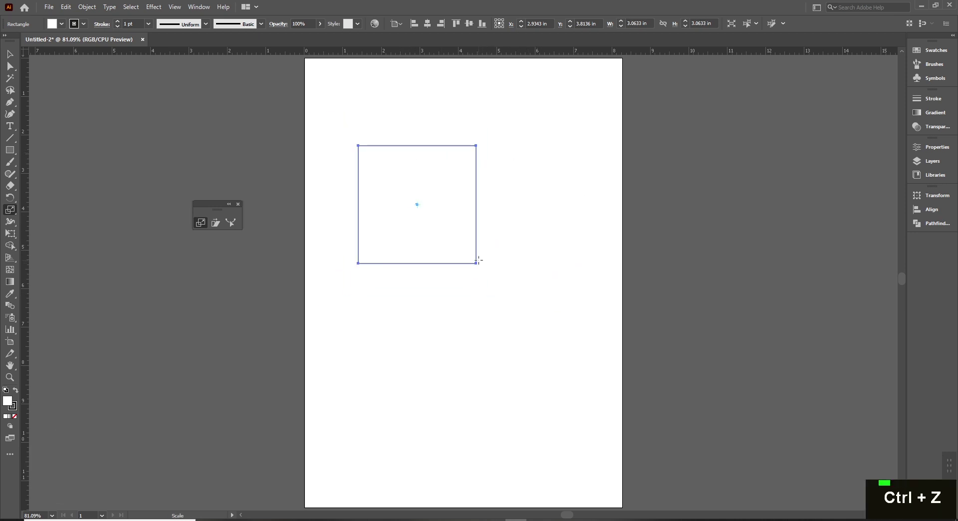
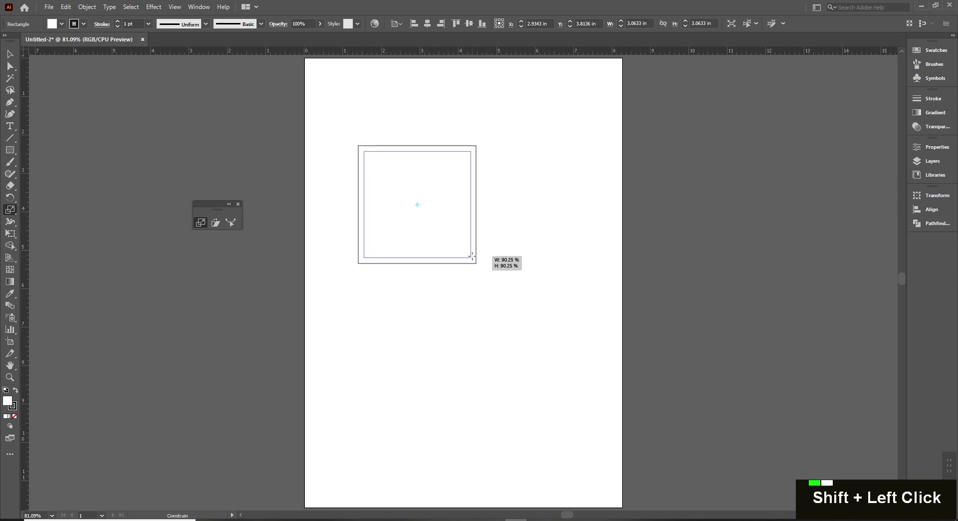
pyautogui.press('ctrl+z')
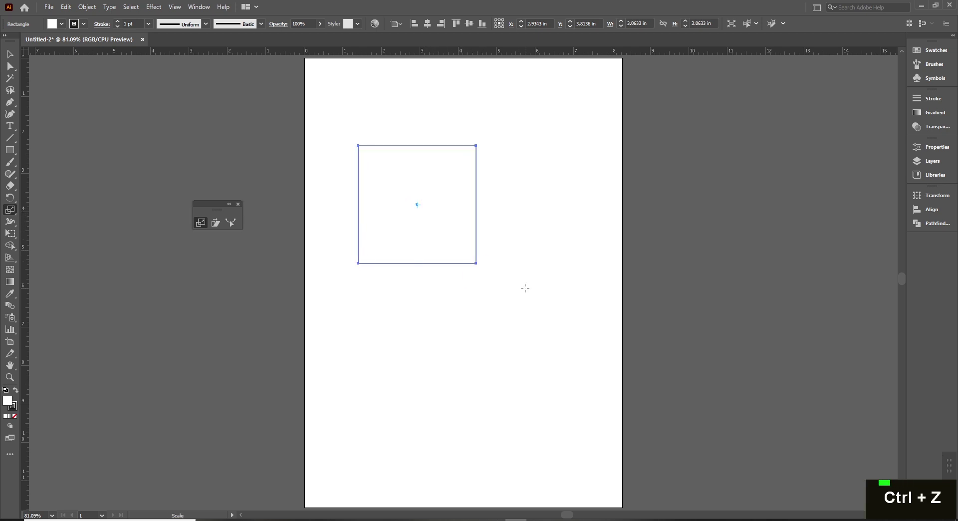
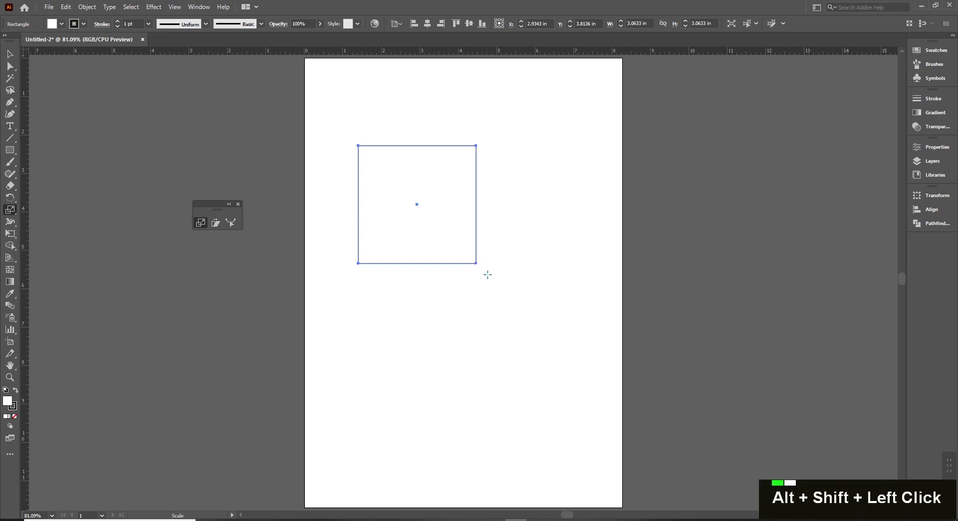
pyautogui.press('Escape')
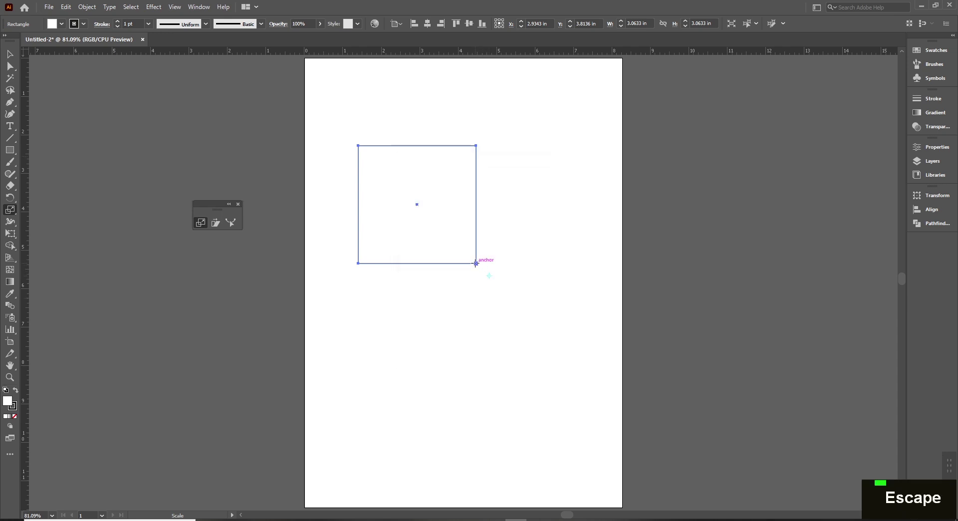
pyautogui.press('v')
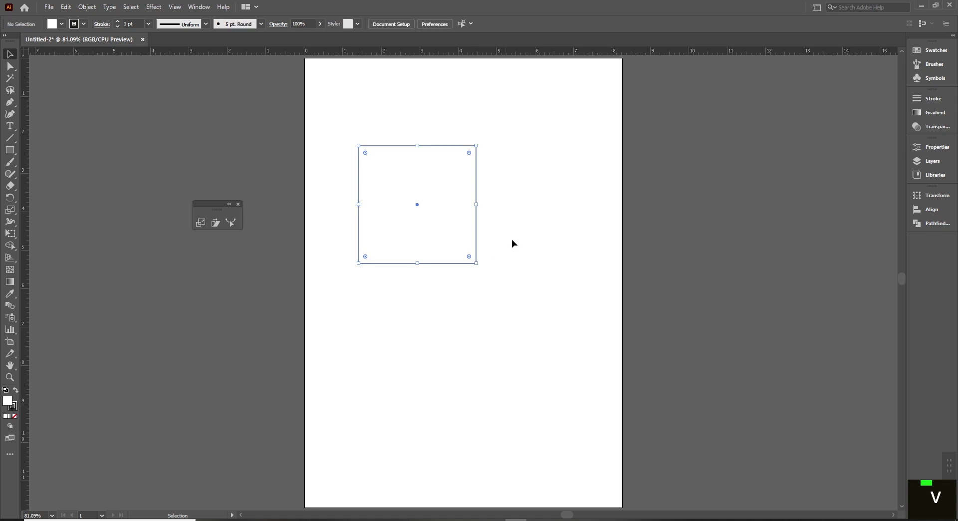
pyautogui.press('Delete')
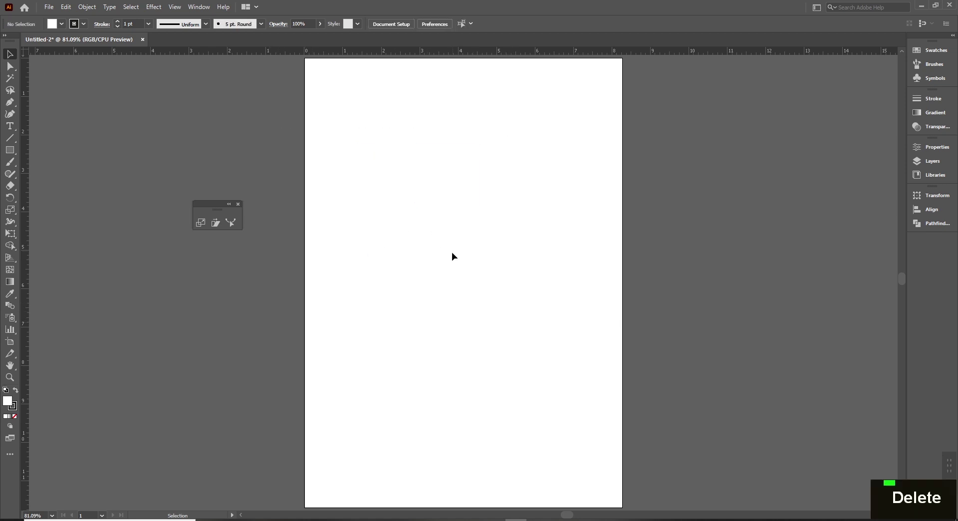
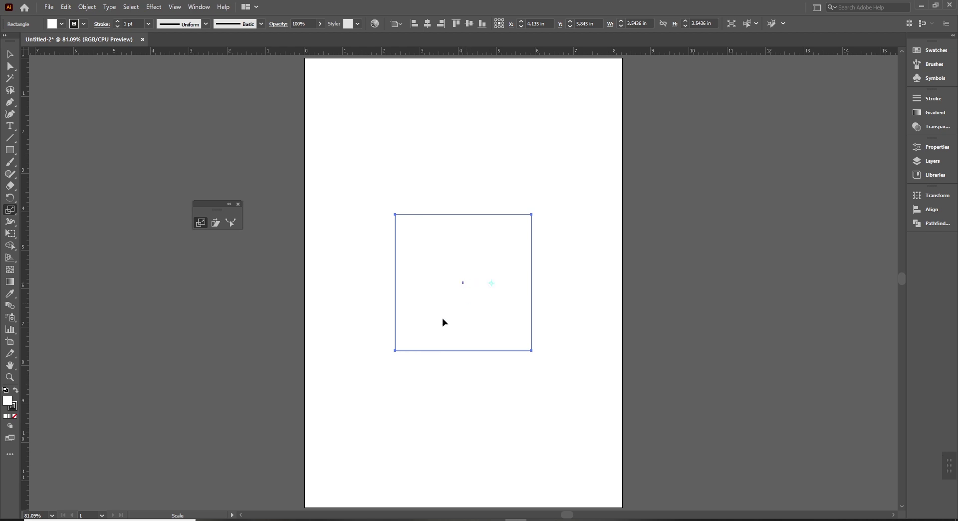
# Step: Set the Scale tool origin on the new square to start a proportional inner copy
pyautogui.click(405, 347)
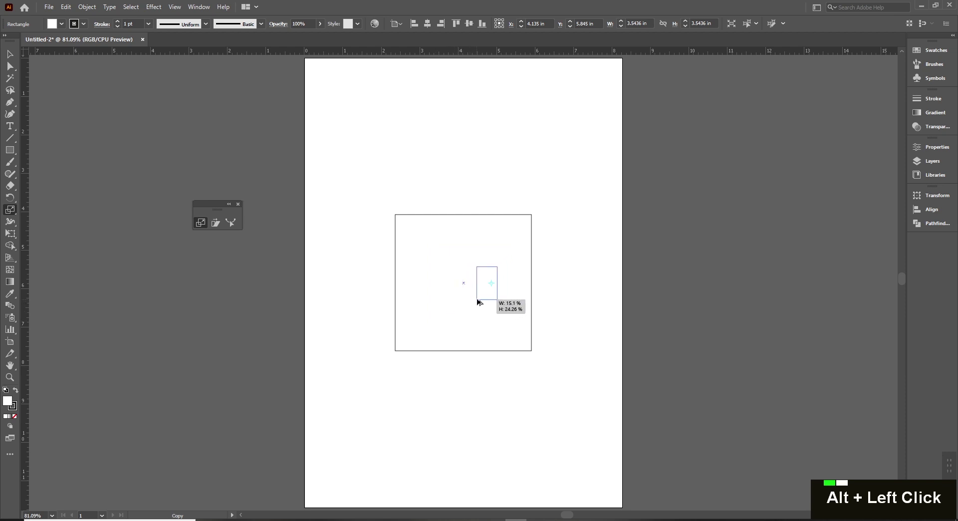
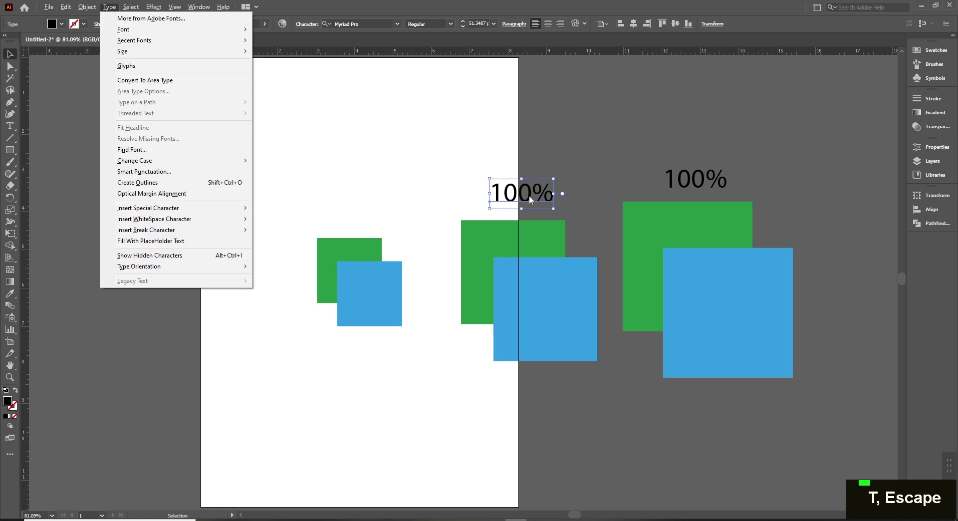
# Step: Edit the copied labels to read 80% above the middle pair and 50% above the smallest pair
pyautogui.press('t')
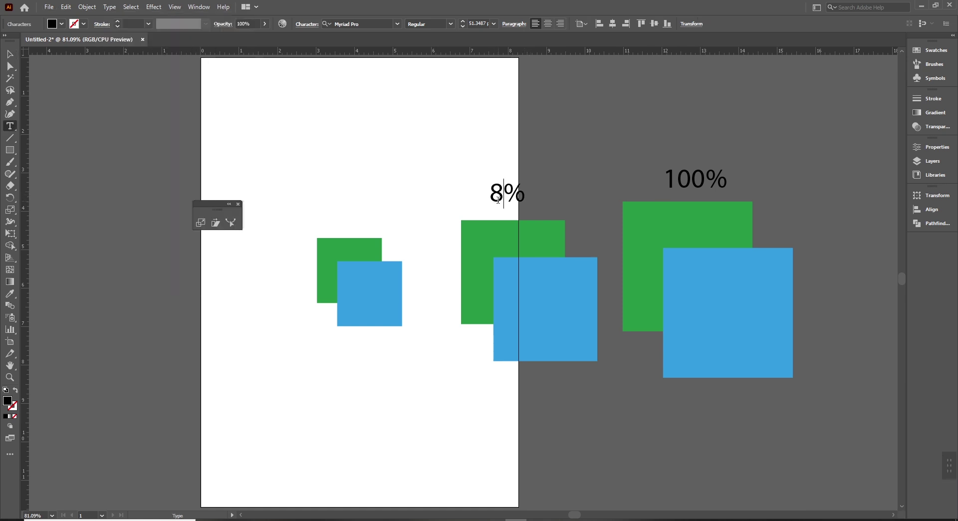
pyautogui.press('0')
pyautogui.press('Escape')
pyautogui.click(375, 208)
pyautogui.press('5')
pyautogui.press('Escape')
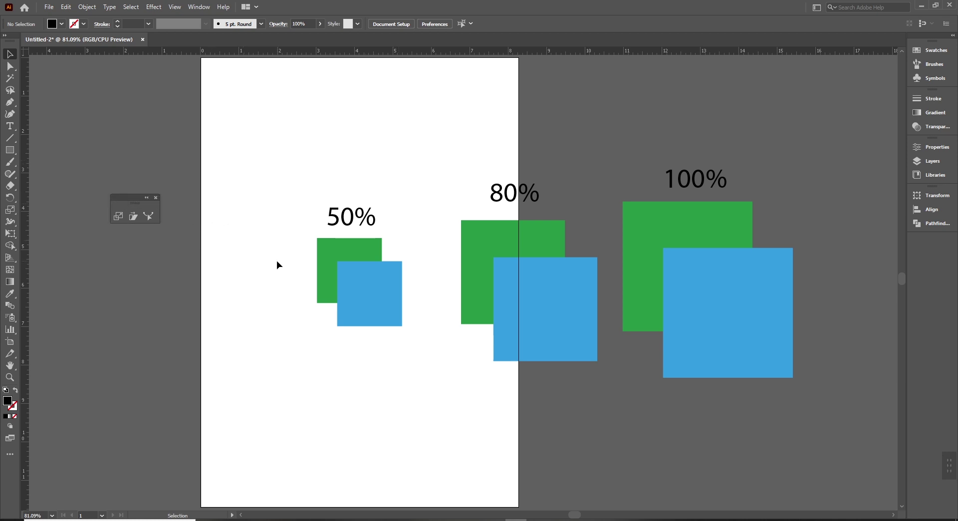
# Step: Make a 10% copy of the largest pair, place it below the 50% pair and label it 10%
pyautogui.press('ctrl+0')
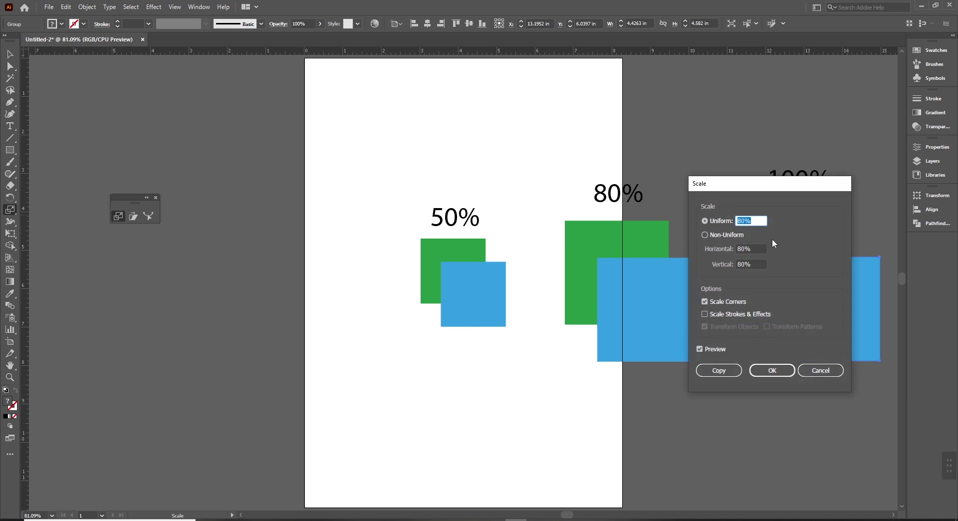
pyautogui.press('1')
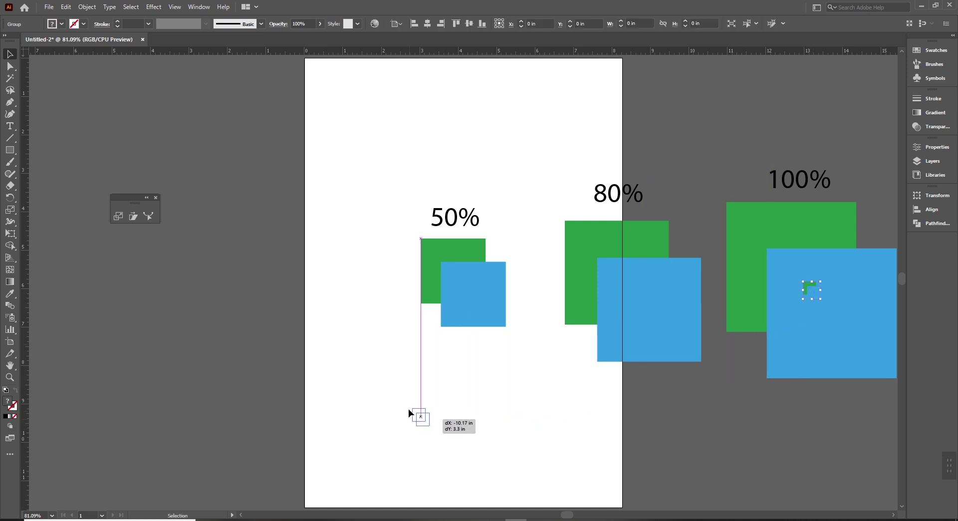
pyautogui.click(457, 297)
pyautogui.press('t')
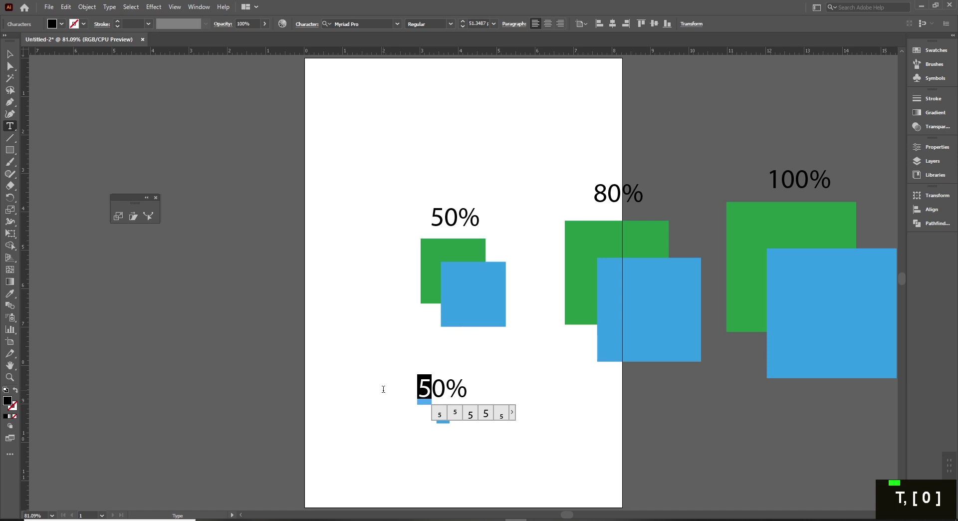
pyautogui.press('BackSpace')
pyautogui.press('Escape')
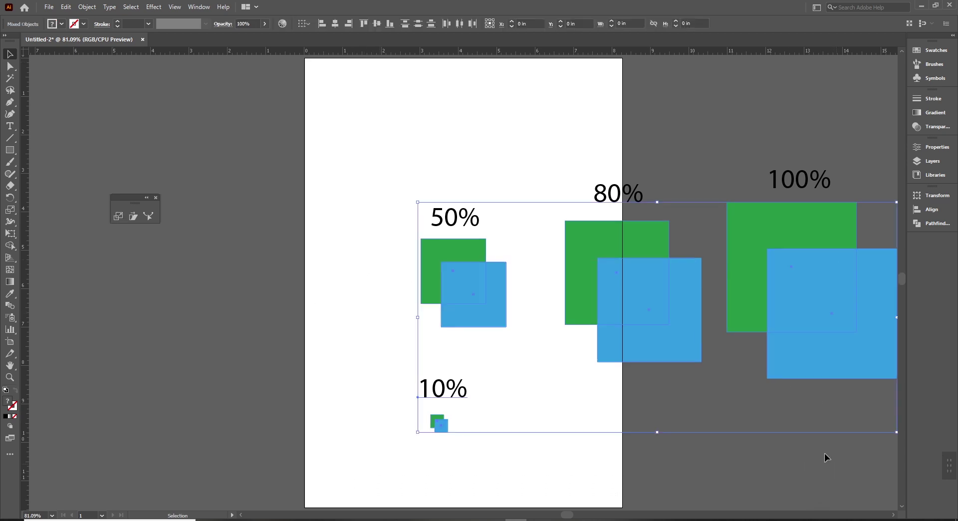
# Step: Delete every square pair and label, leaving the page blank
pyautogui.press('Delete')
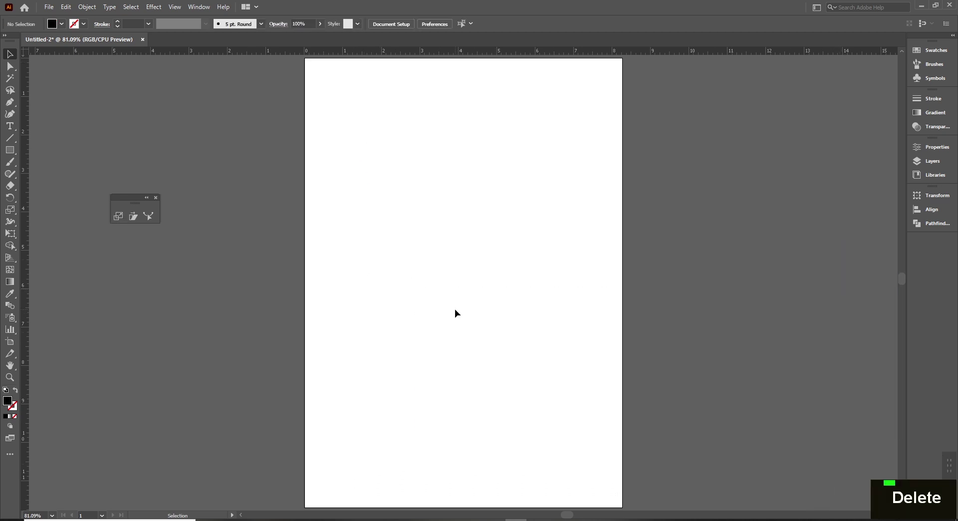
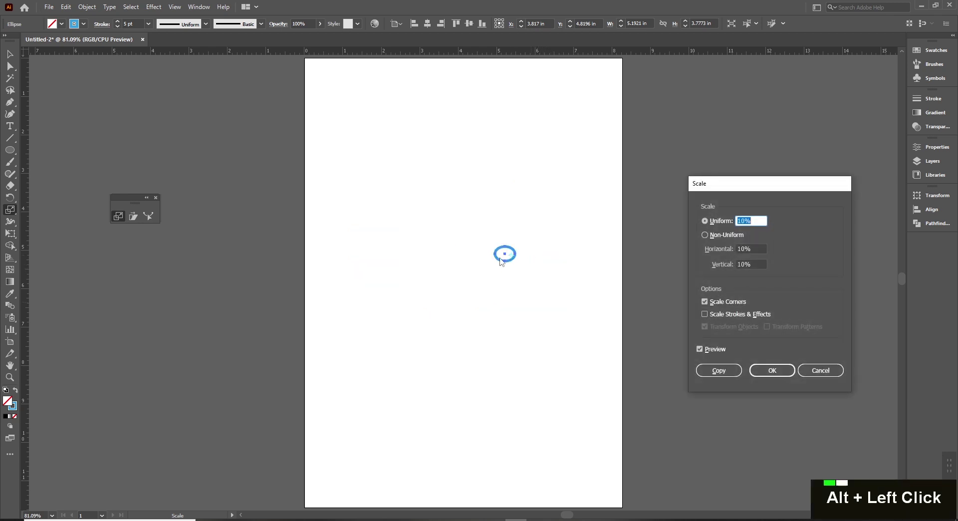
# Step: Make a non-uniform narrower copy of the blue ellipse from its left edge and repeat it with Ctrl+D into a tapered series
pyautogui.press('Escape')
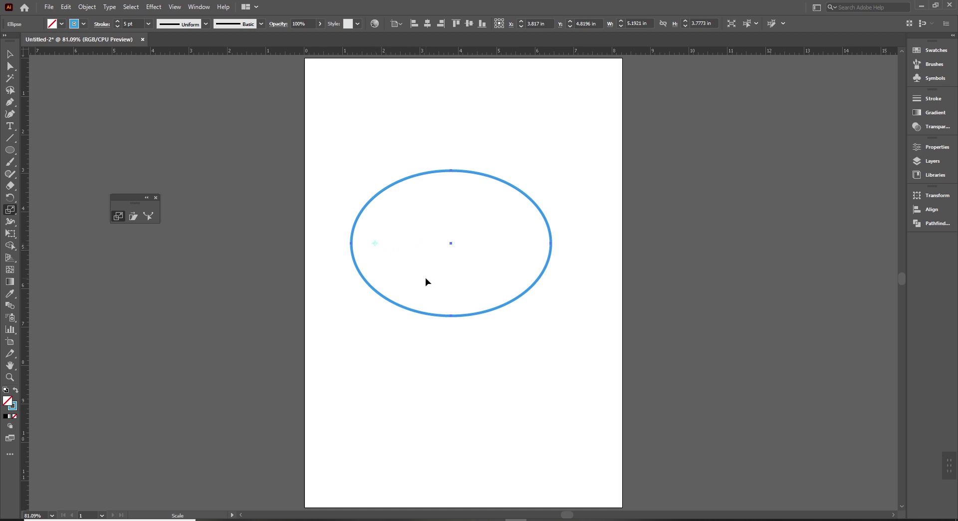
pyautogui.click(541, 256)
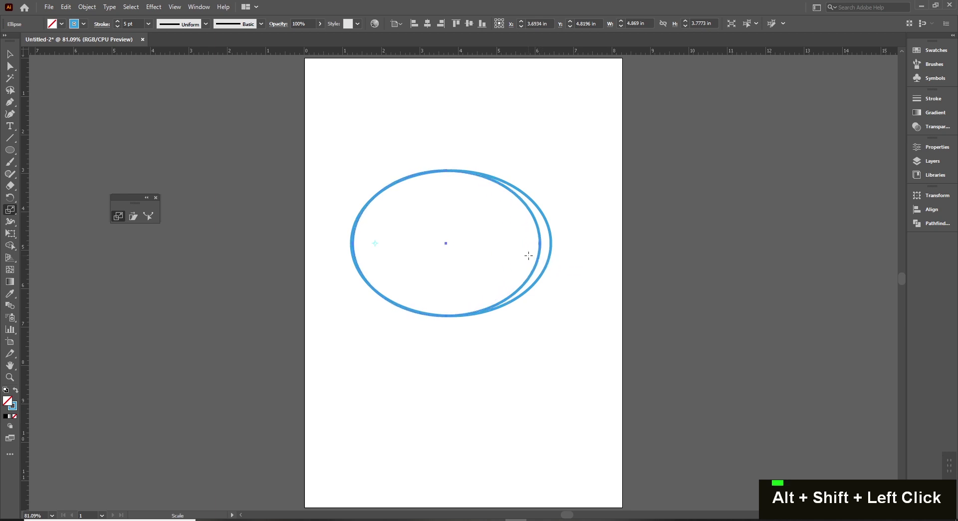
pyautogui.press('ctrl+d')
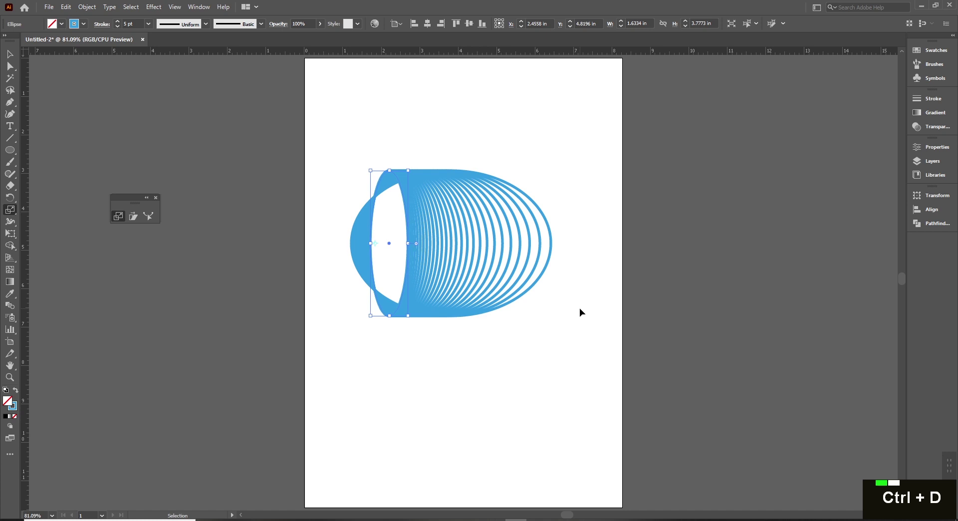
pyautogui.press('v')
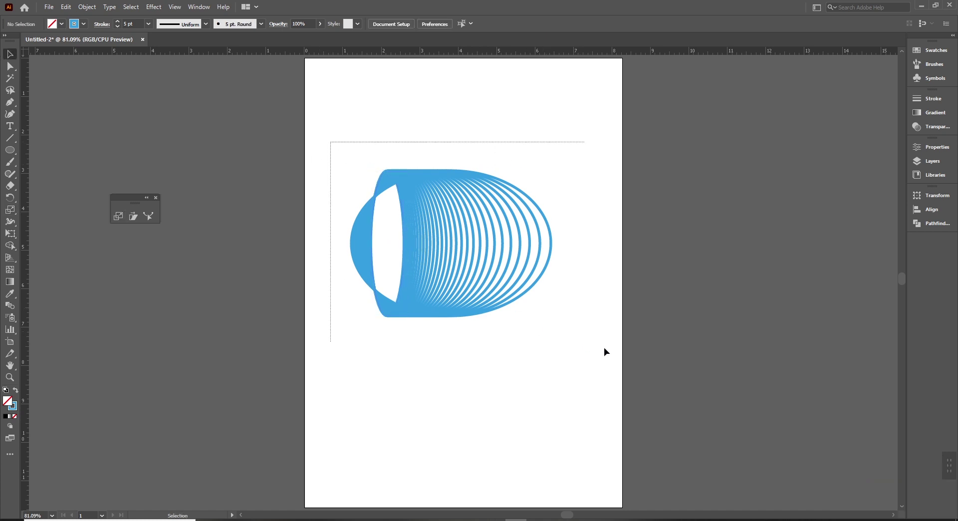
# Step: Move the ellipse series aside, then build a square of progressively shorter stripes scaled from its top edge and select the group
pyautogui.press('ctrl+g')
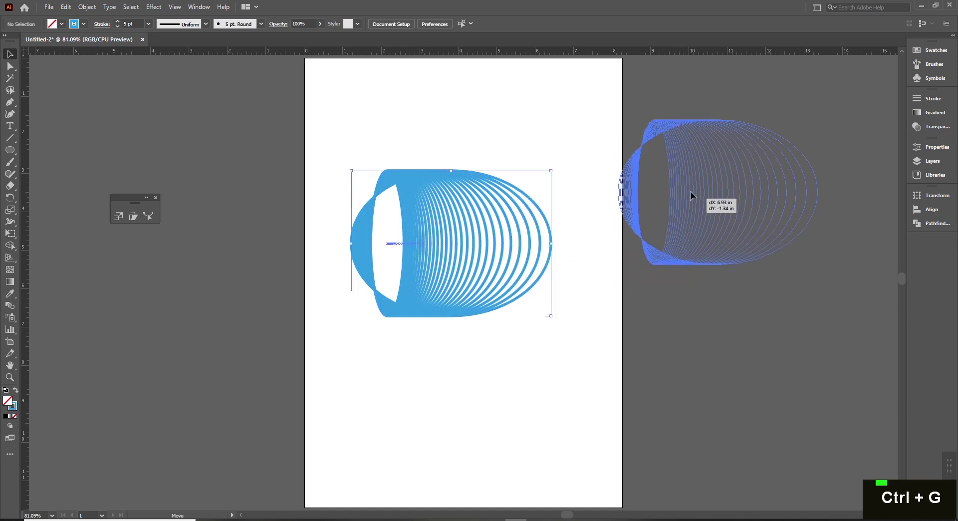
pyautogui.press('m')
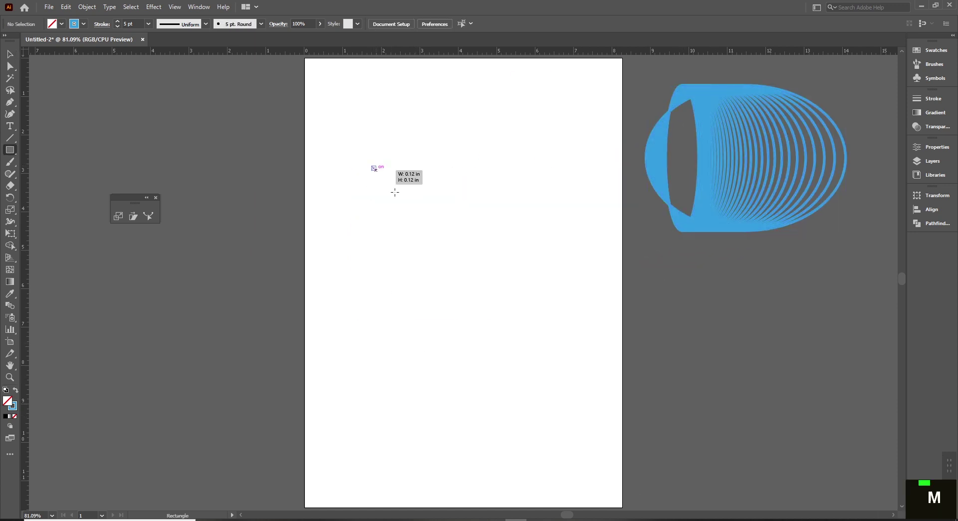
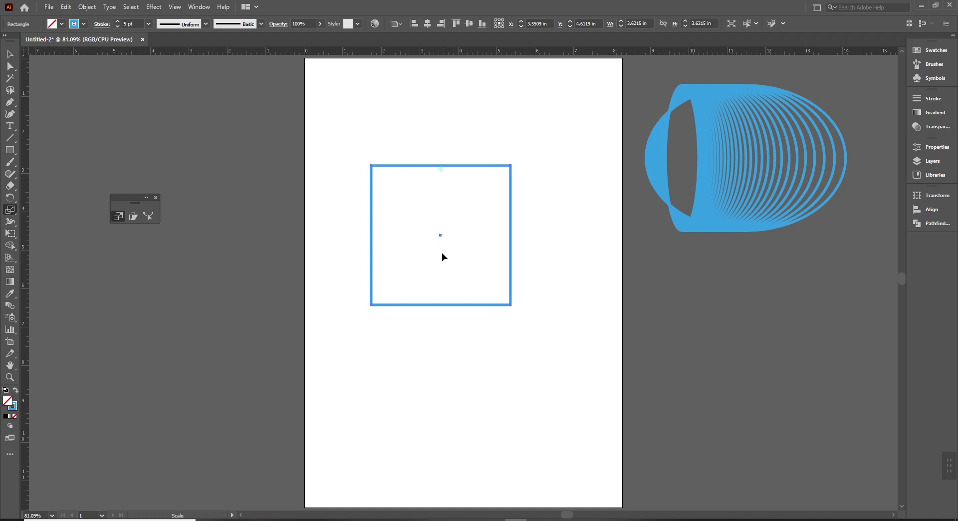
pyautogui.click(449, 302)
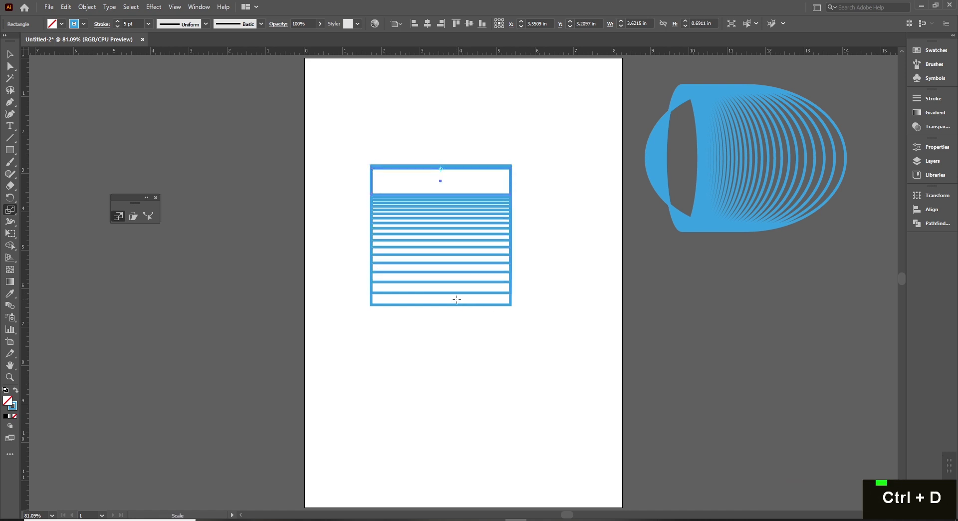
pyautogui.press('ctrl+z')
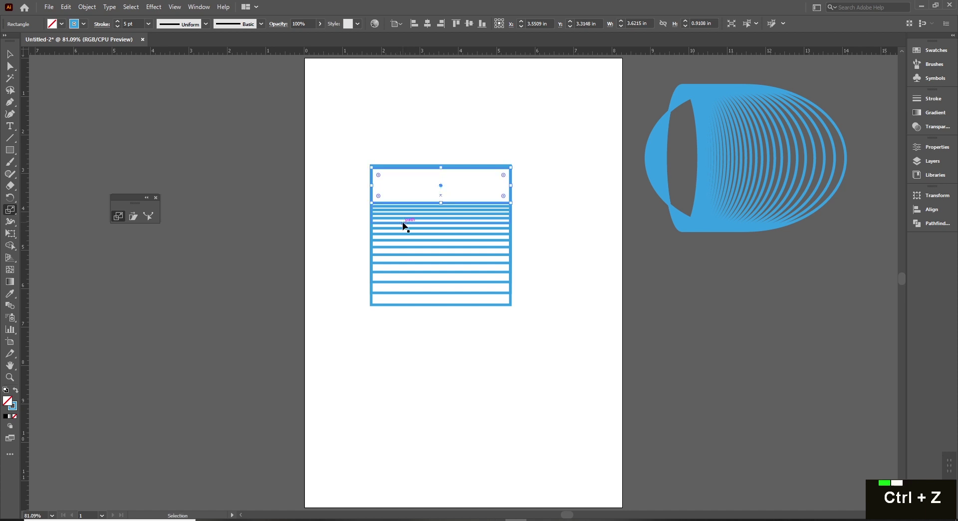
pyautogui.press('ctrl+shift+z')
pyautogui.press('v')
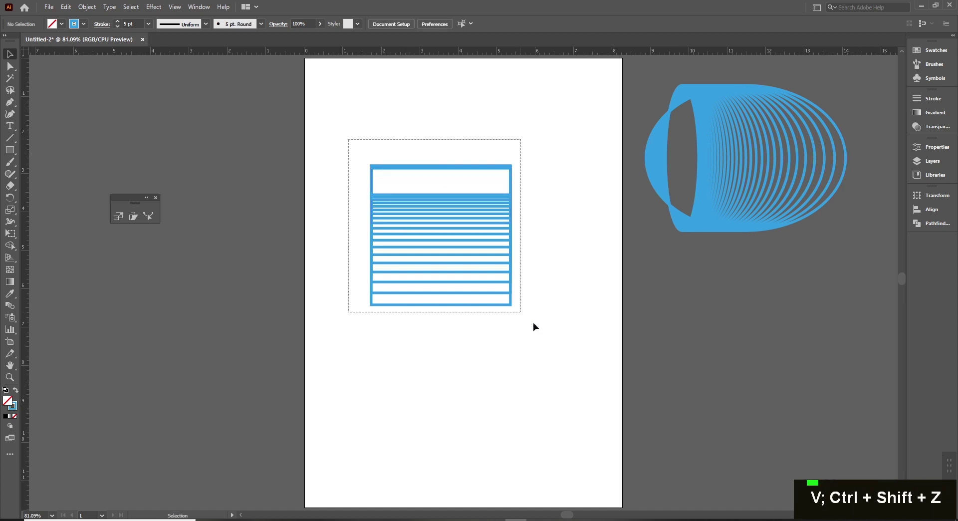
pyautogui.press('ctrl+g')
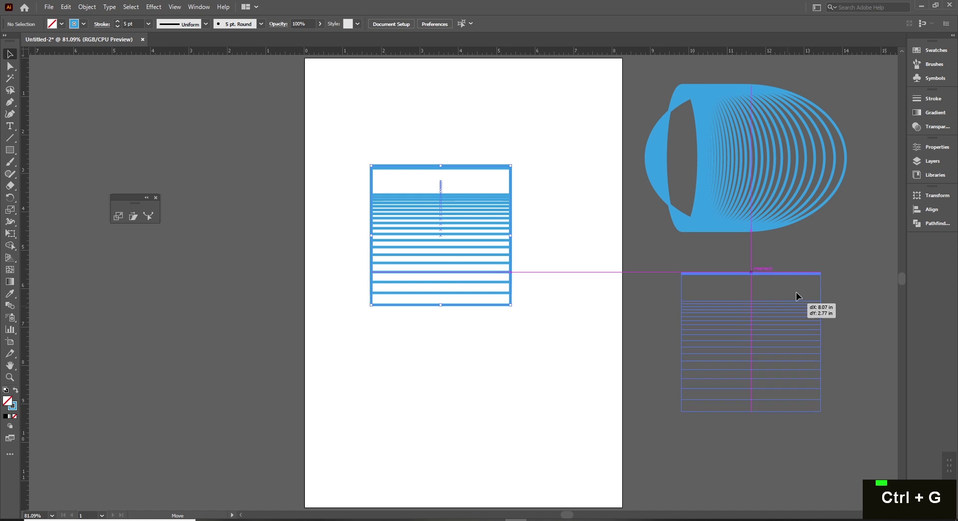
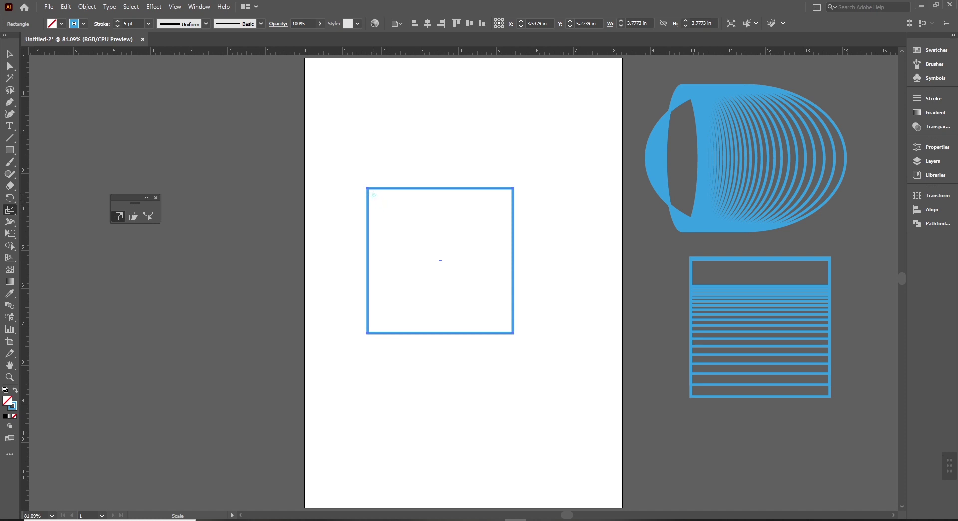
# Step: Fill a new blue square with nested copies shrinking toward its top-left corner and group them
pyautogui.click(518, 331)
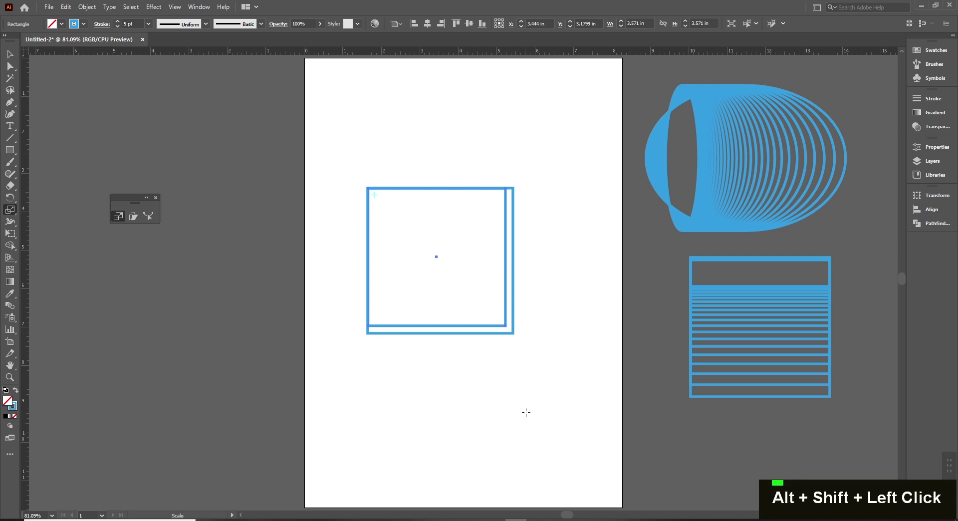
pyautogui.press('ctrl+d')
pyautogui.click(543, 438)
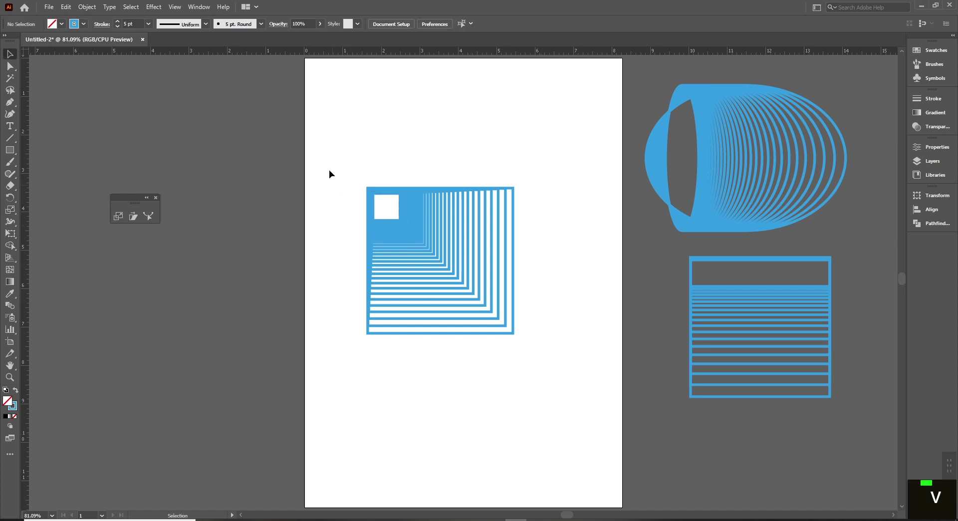
pyautogui.press('ctrl+g')
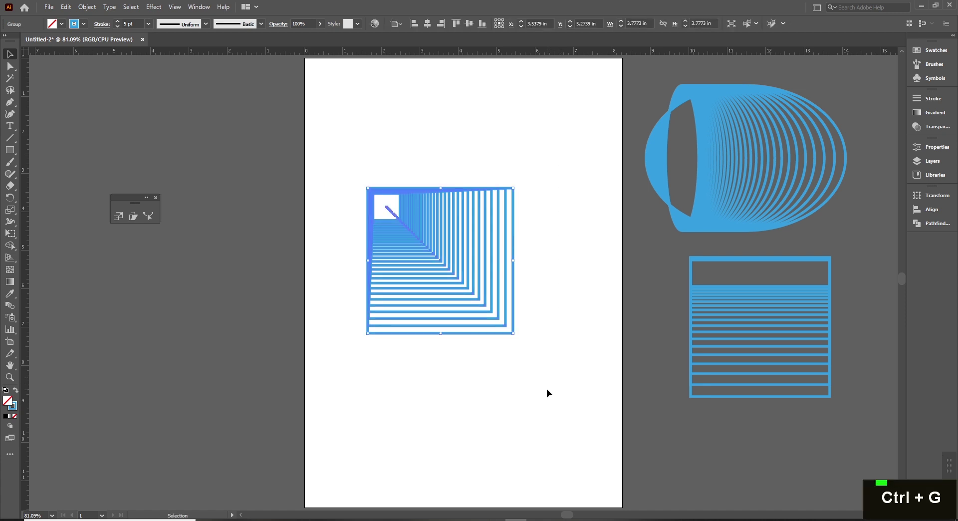
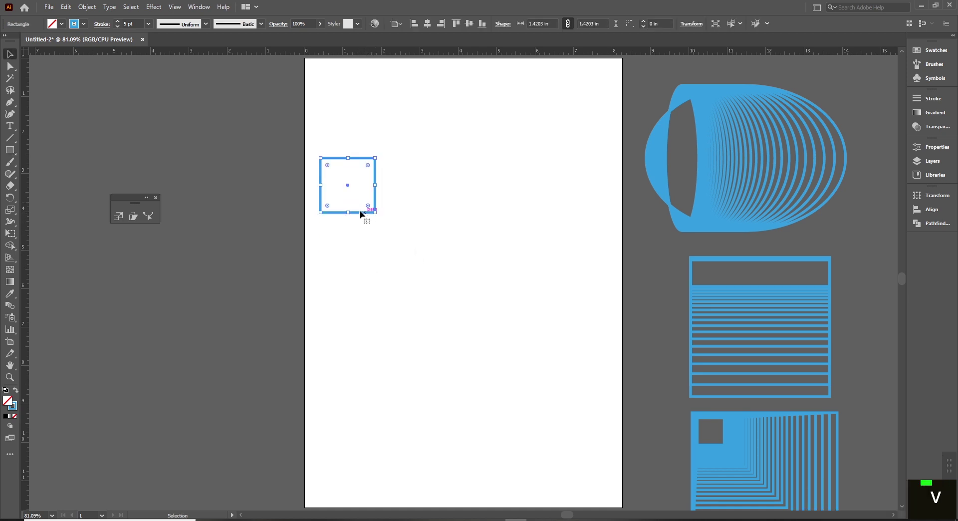
# Step: Make the square solid green with no outline, copy it downward and repeat into a grouped row of five
pyautogui.press('i')
pyautogui.press('v')
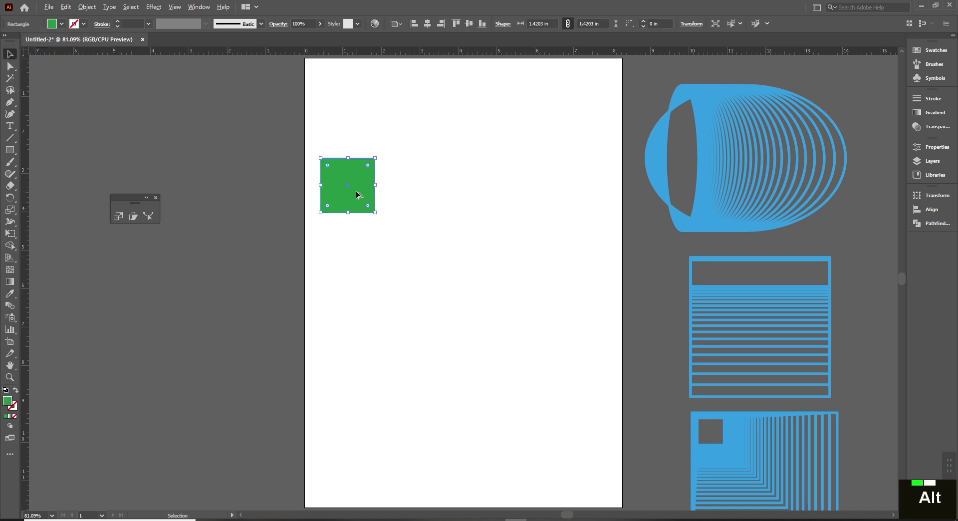
pyautogui.click(368, 191)
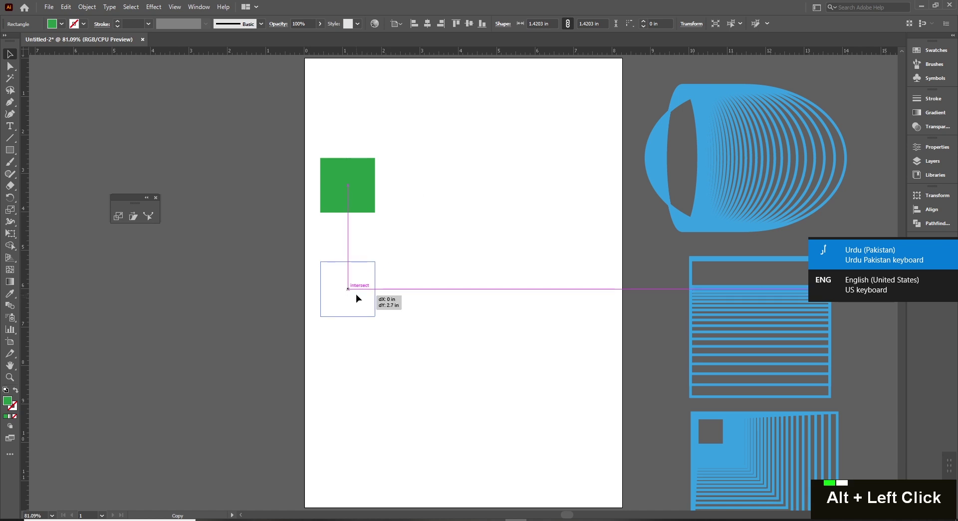
pyautogui.press('super+space')
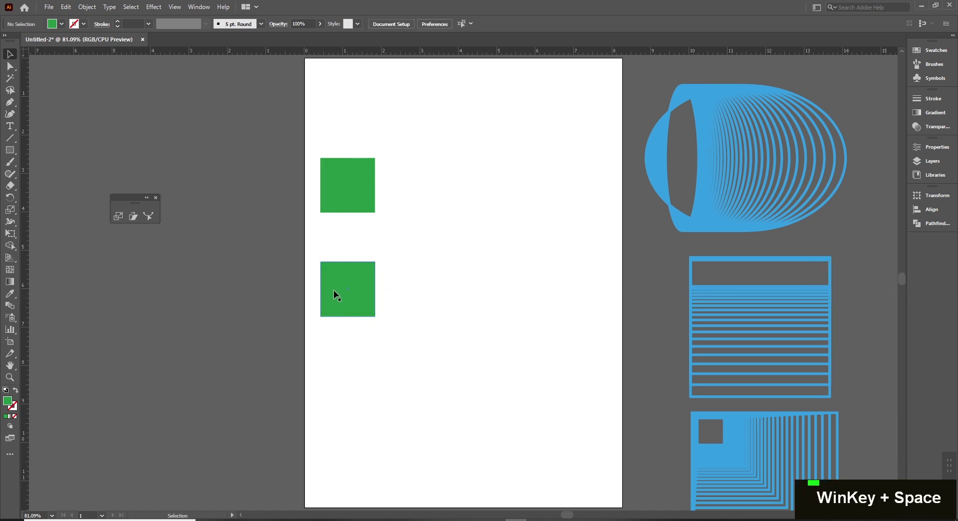
pyautogui.press('super+space')
pyautogui.click(405, 292)
pyautogui.press('ctrl+d')
pyautogui.press('super+space')
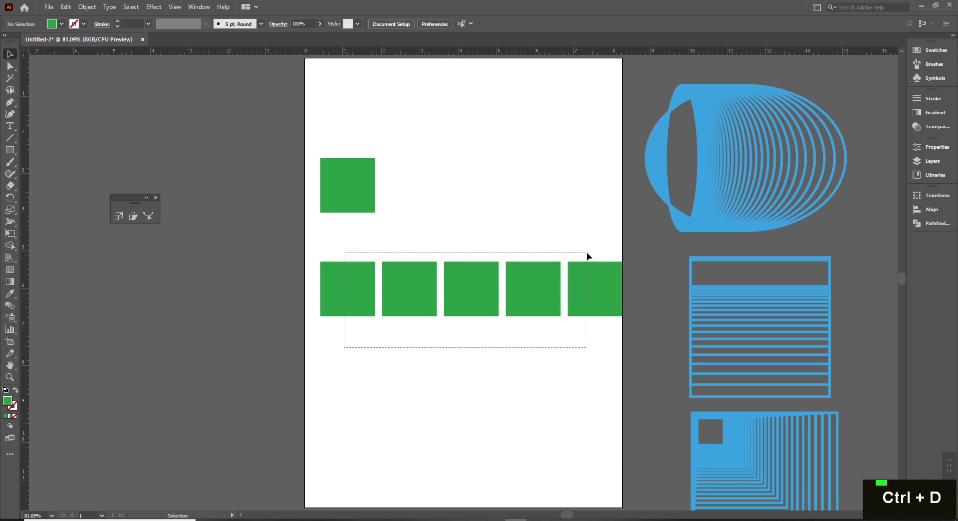
pyautogui.press('ctrl+g')
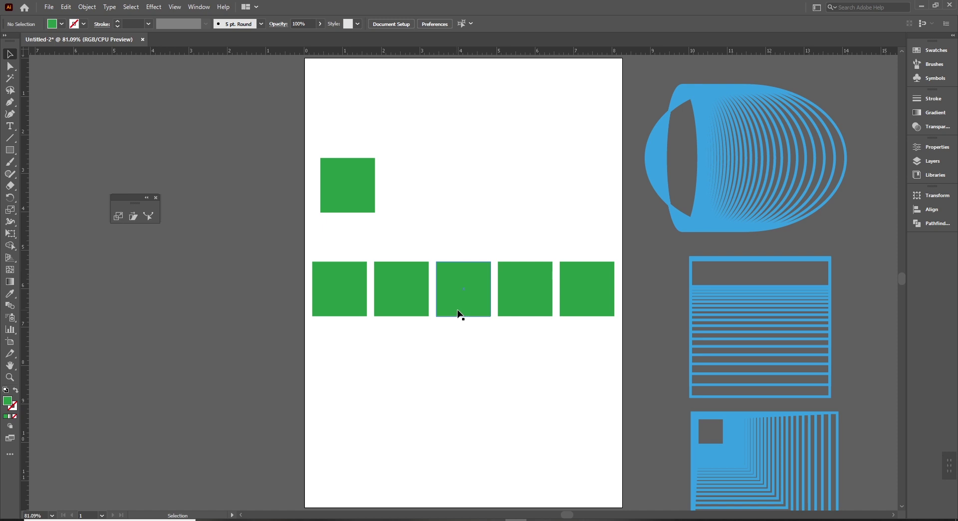
# Step: Repeat the row downward into three rows of five, then select the single square above the grid
pyautogui.click(479, 313)
pyautogui.press('ctrl+d')
pyautogui.press('g')
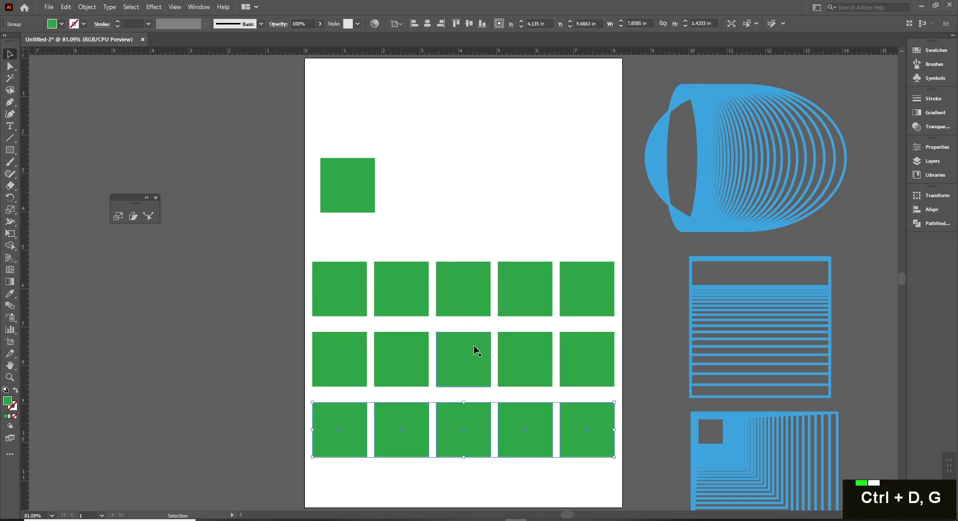
pyautogui.click(478, 350)
pyautogui.press('ctrl+d')
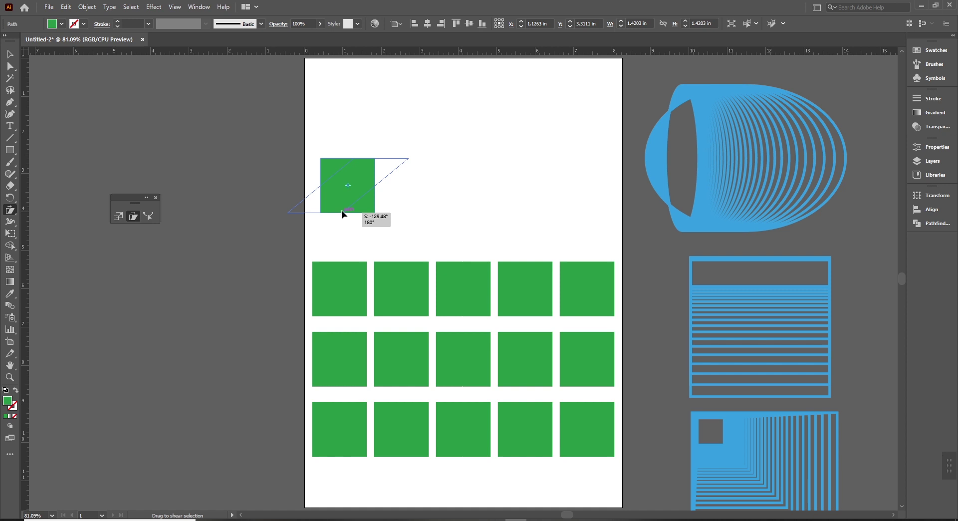
# Step: Shear the large green square around its corner into a slanted parallelogram, undoing the failed tries
pyautogui.press('ctrl+z')
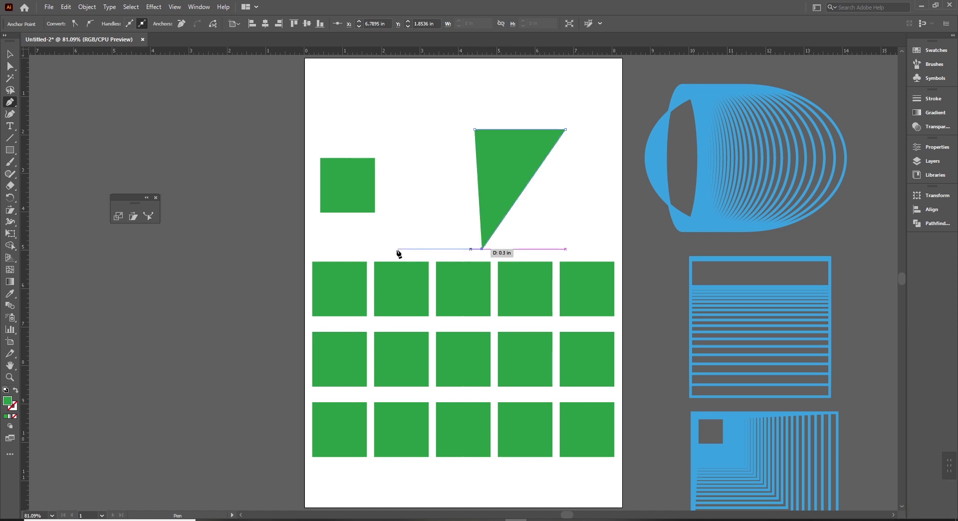
pyautogui.press('v')
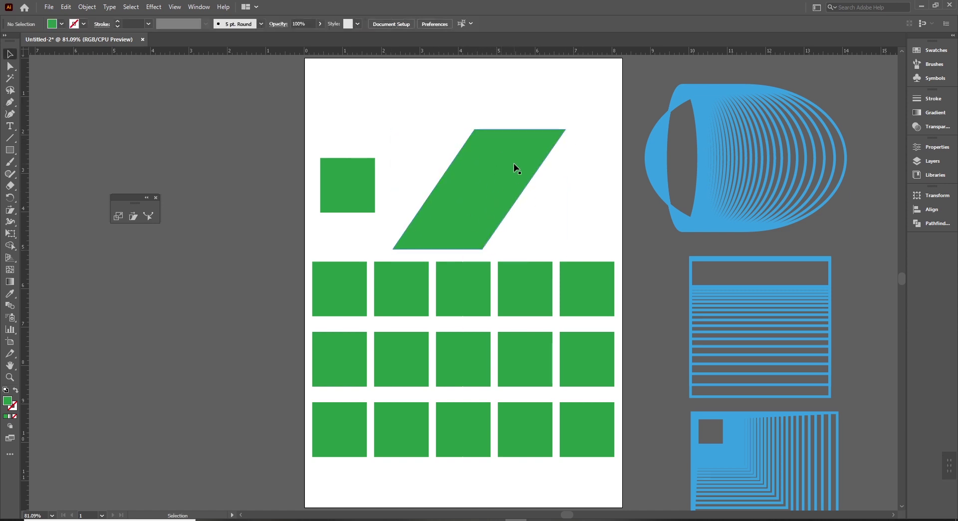
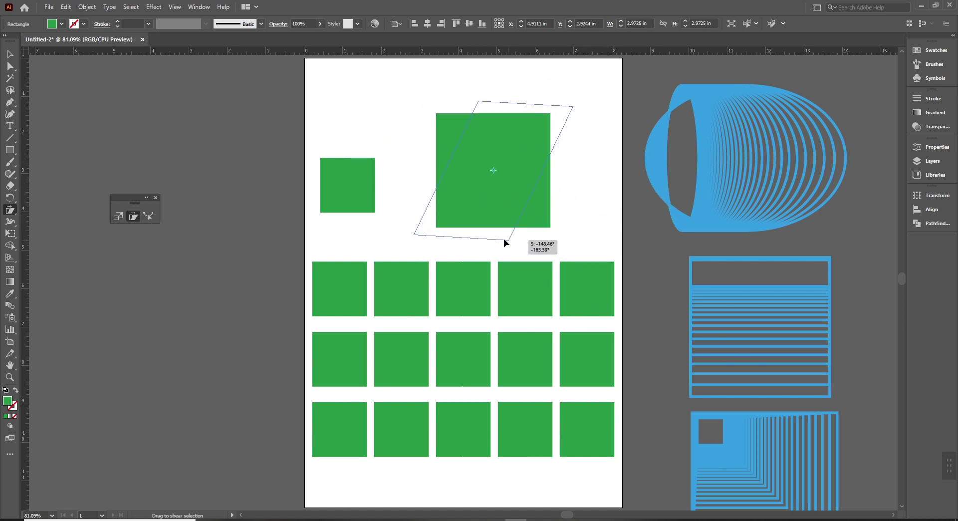
pyautogui.click(512, 228)
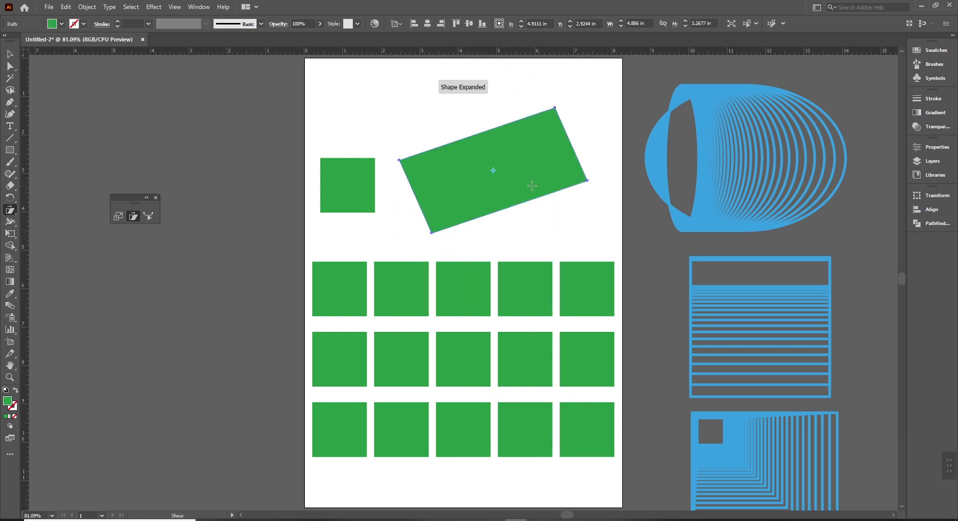
pyautogui.press('ctrl+z')
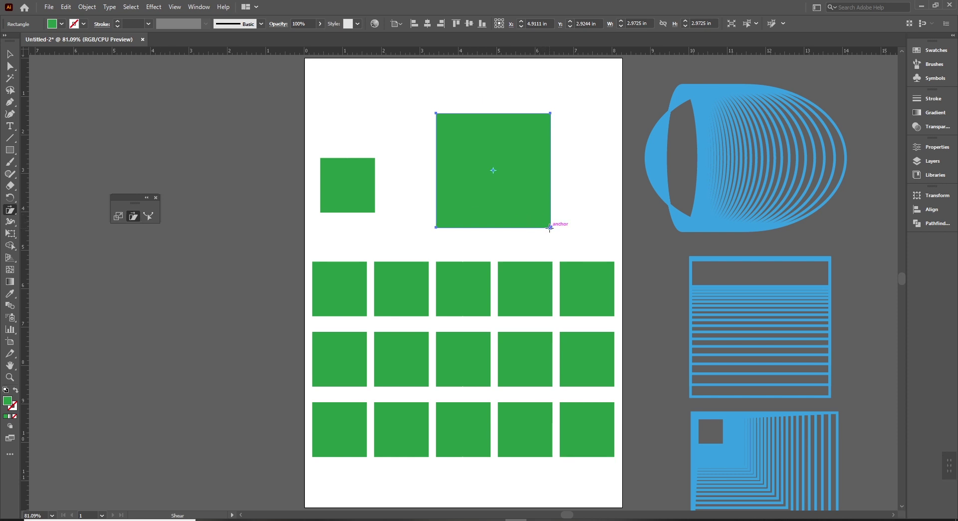
pyautogui.click(515, 230)
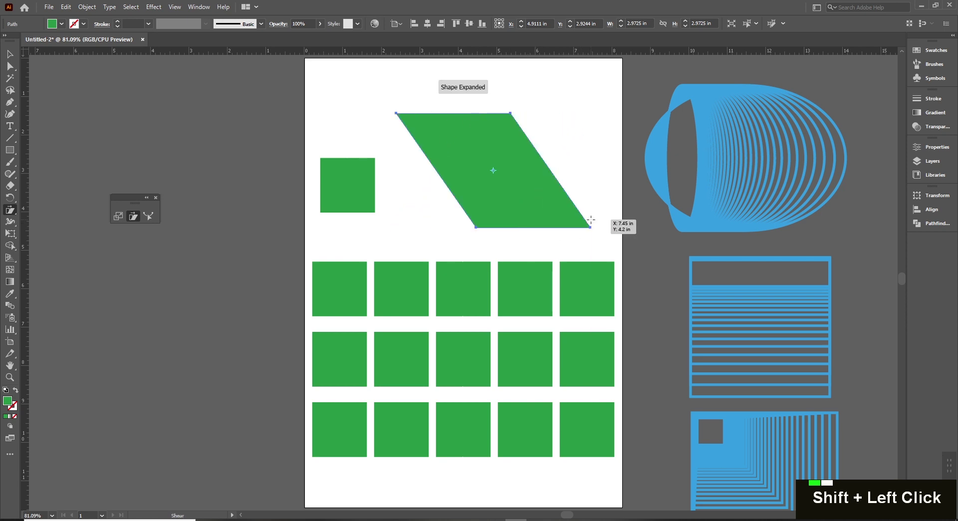
pyautogui.press('v')
pyautogui.press('ctrl+z')
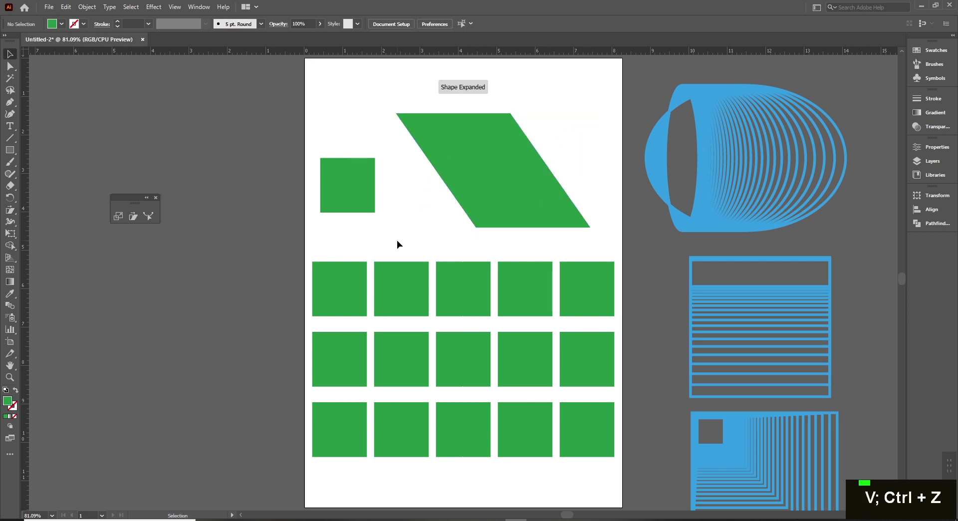
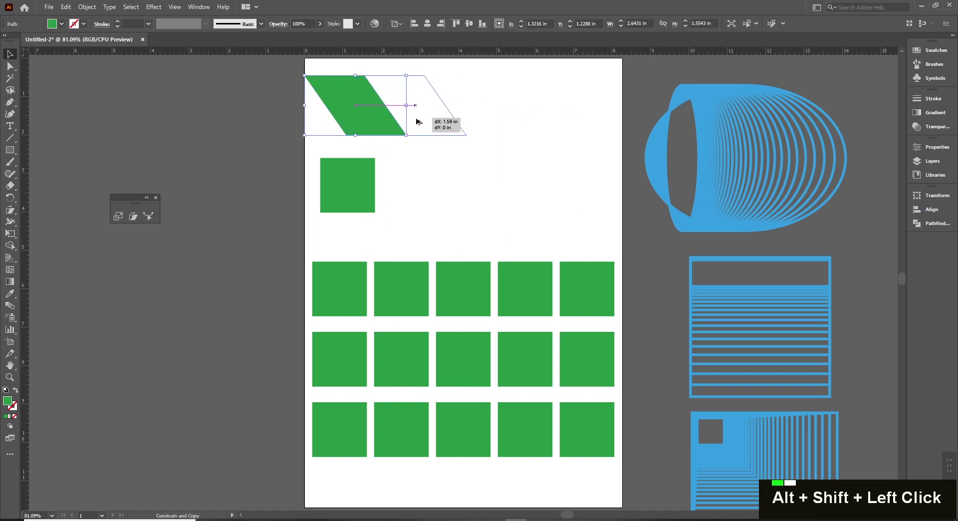
# Step: Repeat the parallelogram copy into diagonal stripes, then delete them all
pyautogui.press('ctrl+d')
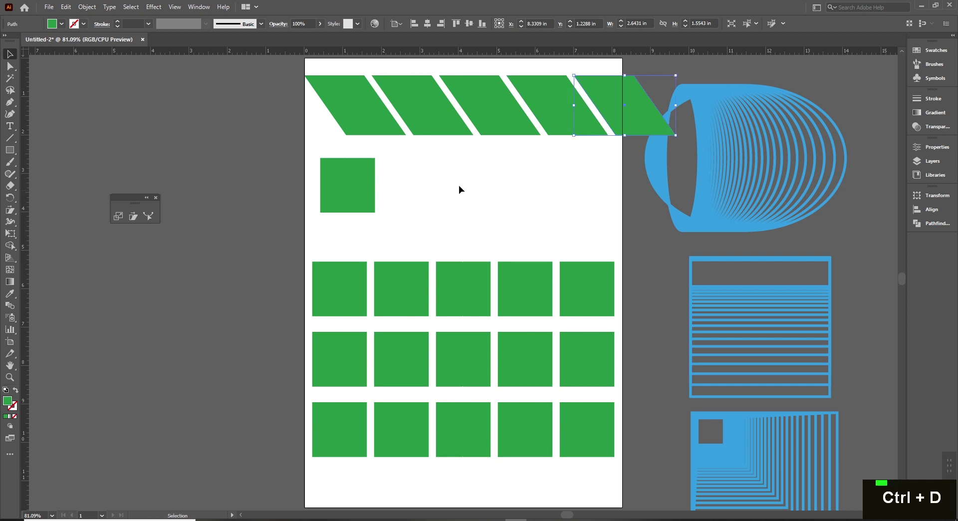
pyautogui.press('Delete')
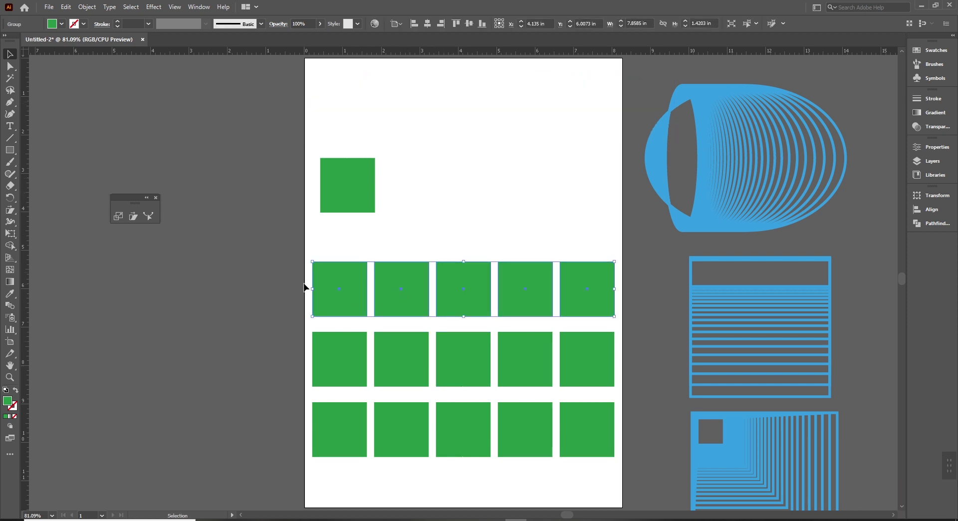
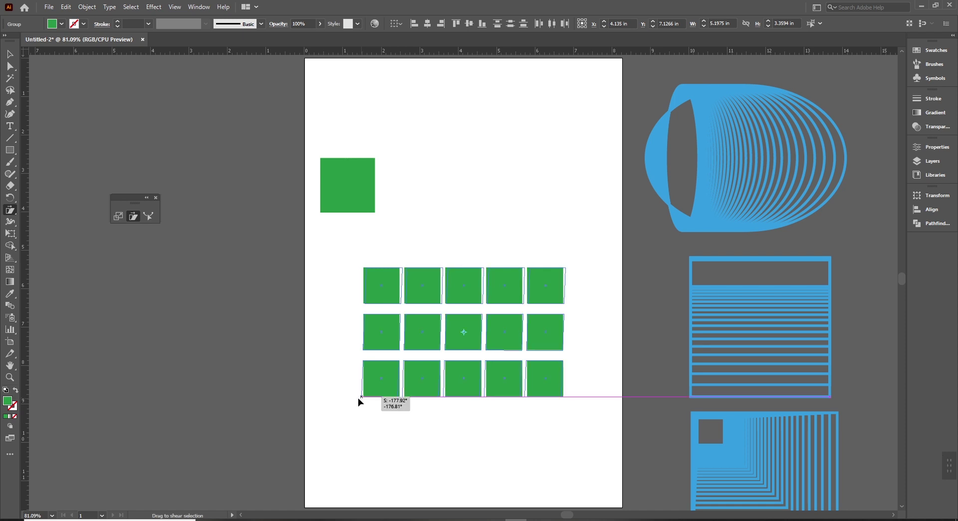
# Step: Shear the green grid around a chosen point, then undo so the squares stay upright
pyautogui.click(346, 398)
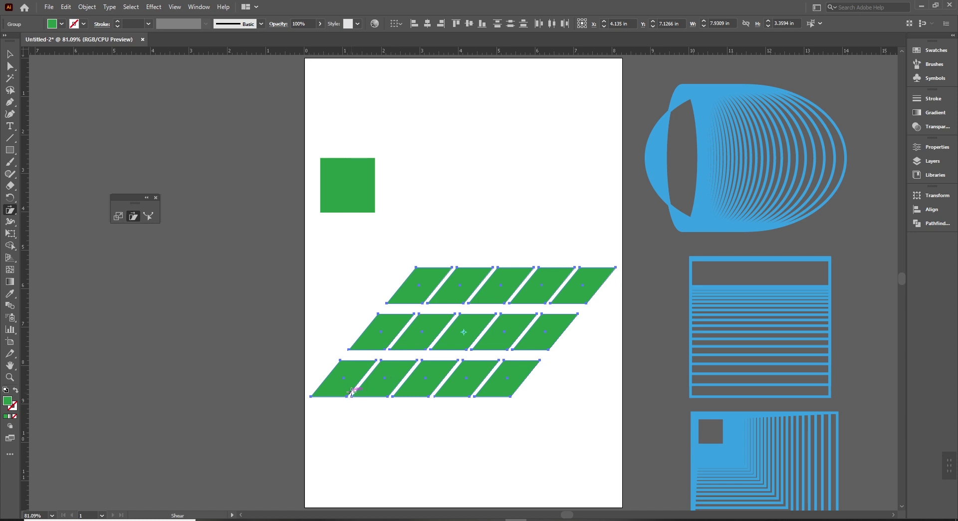
pyautogui.press('z')
pyautogui.press('z')
pyautogui.press('v')
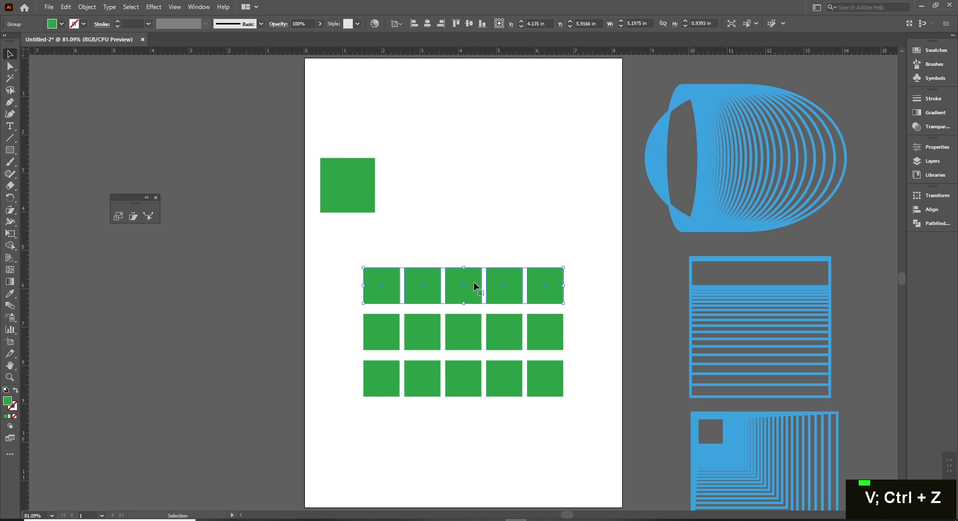
# Step: Rotate the square via the Transform panel's angle field, then undo the rotation
pyautogui.press('ctrl+shift+g')
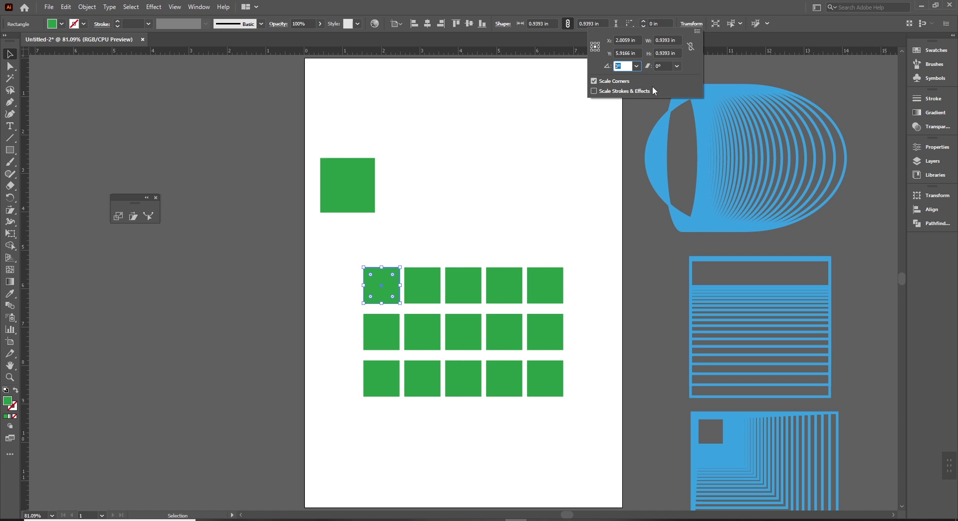
pyautogui.press('3')
pyautogui.write('[0], [3]')
pyautogui.press('Return')
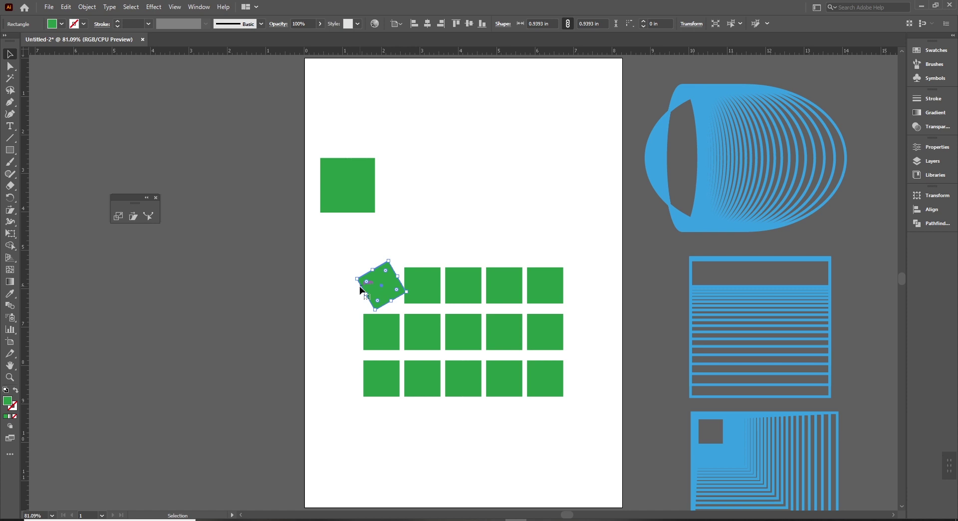
pyautogui.press('ctrl+z')
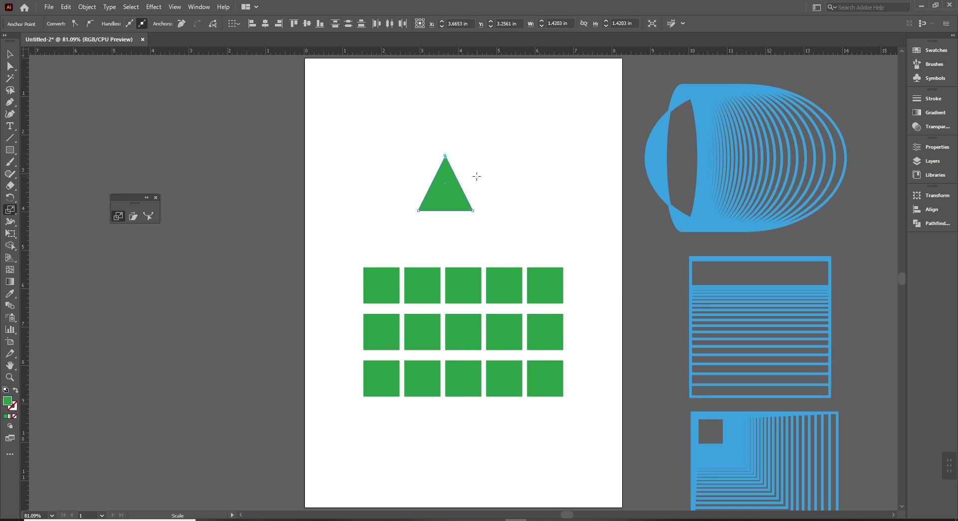
# Step: Undo to bring the green triangle back to the wide downward-tapering trapezoid
pyautogui.press('ctrl+z')
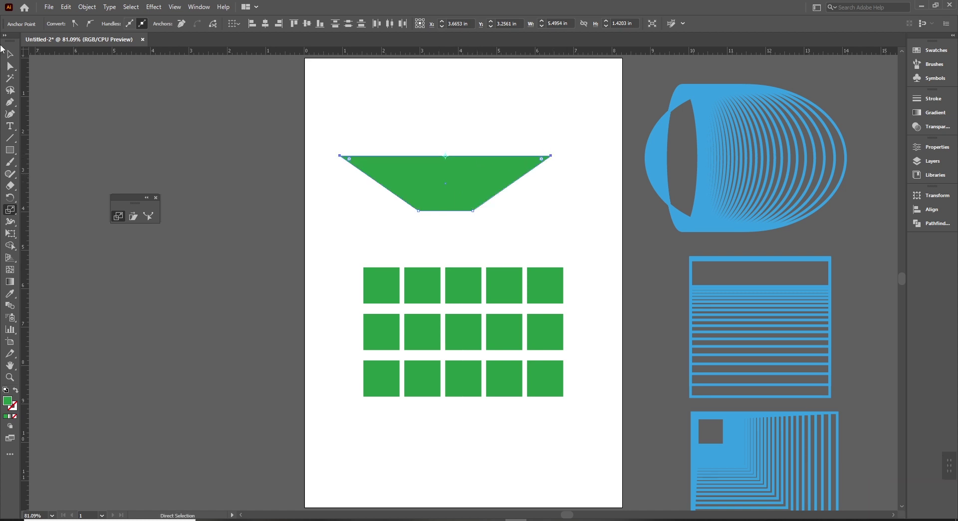
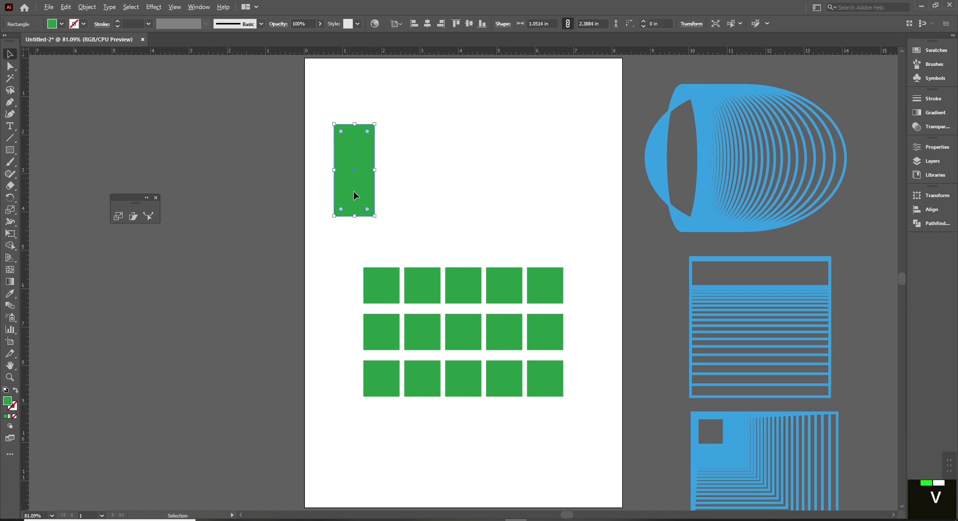
# Step: Alt-drag a copy of the tall rectangle, repeat with Ctrl+D into a stripe row, and group it
pyautogui.moveTo(411, 188); pyautogui.dragTo(414, 218)
pyautogui.press('ctrl+d')
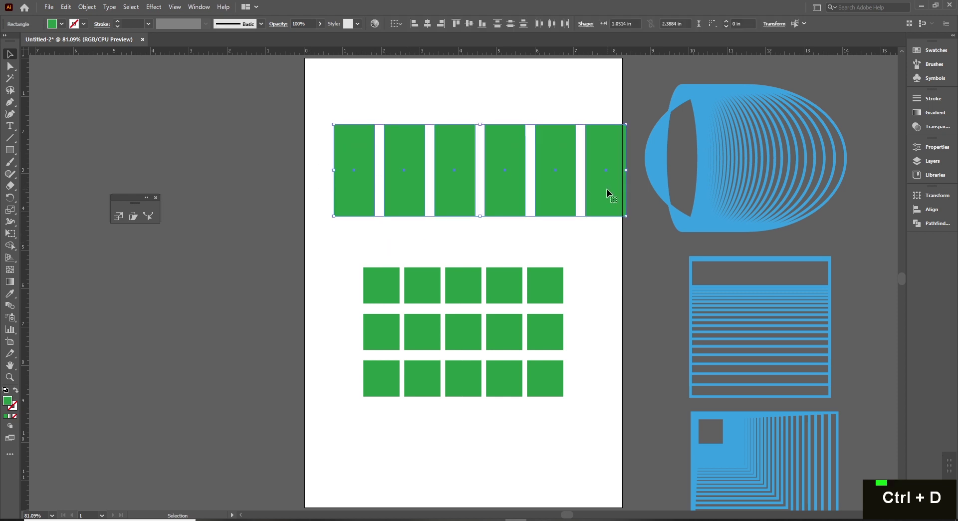
pyautogui.press('ctrl+g')
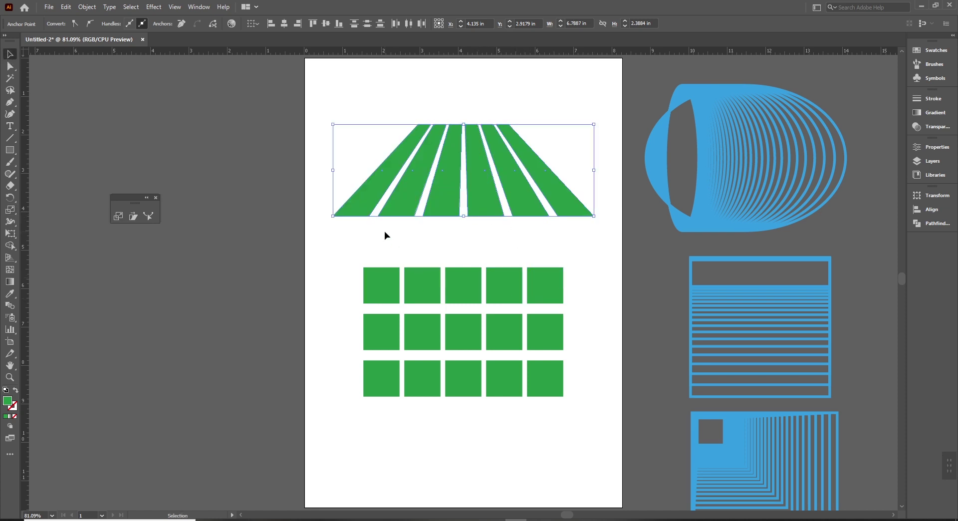
# Step: Delete the tapered stripe fan and the green square grid, leaving the artboard empty
pyautogui.press('Delete')
pyautogui.press('Delete')
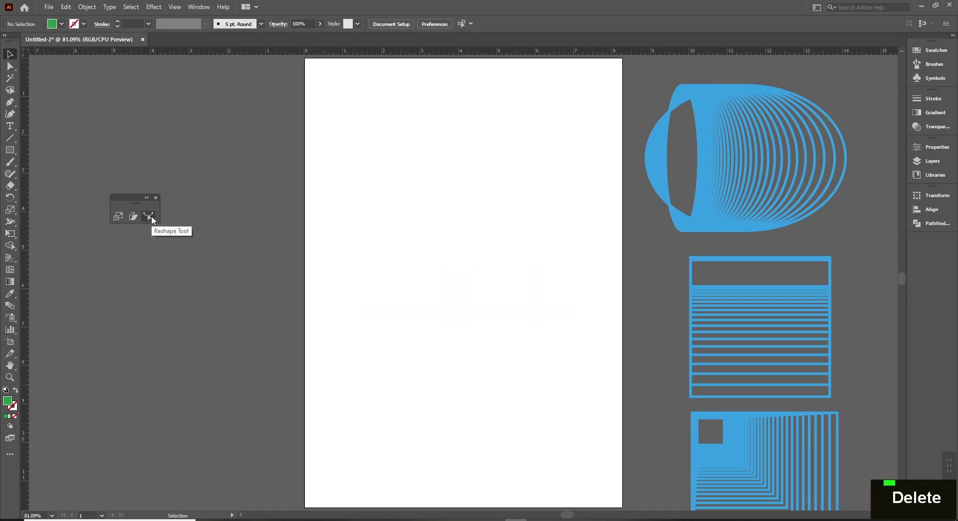